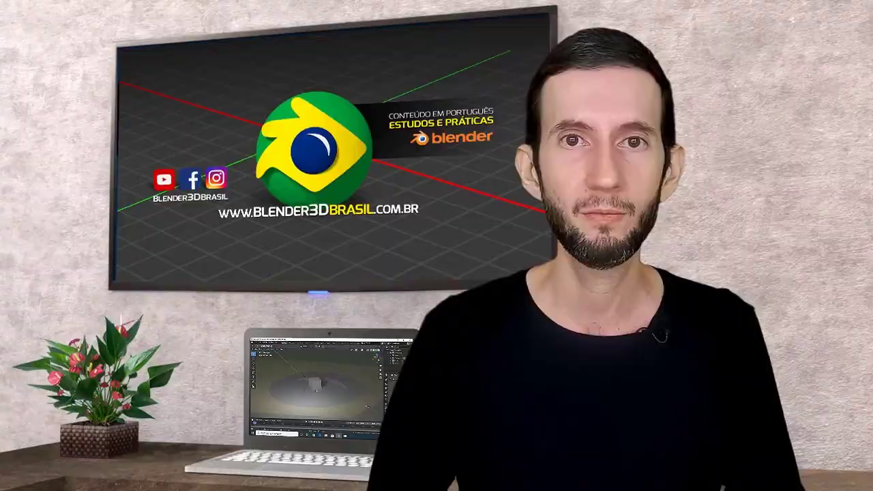
- Select the cube in the 3D viewport
{"action": "right_click", "coordinate": [393, 160]}
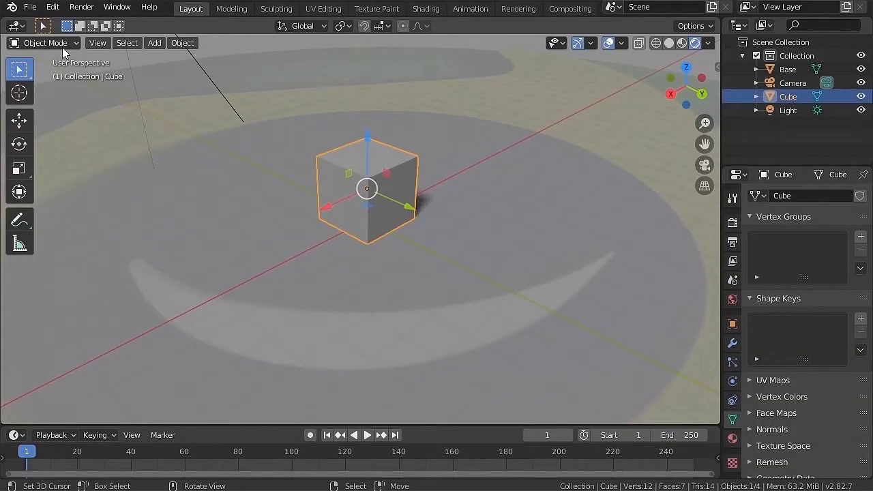
- In Edit Mode with face select, bevel the cube's edges and invert to the six large faces
{"action": "left_click", "coordinate": [67, 52]}
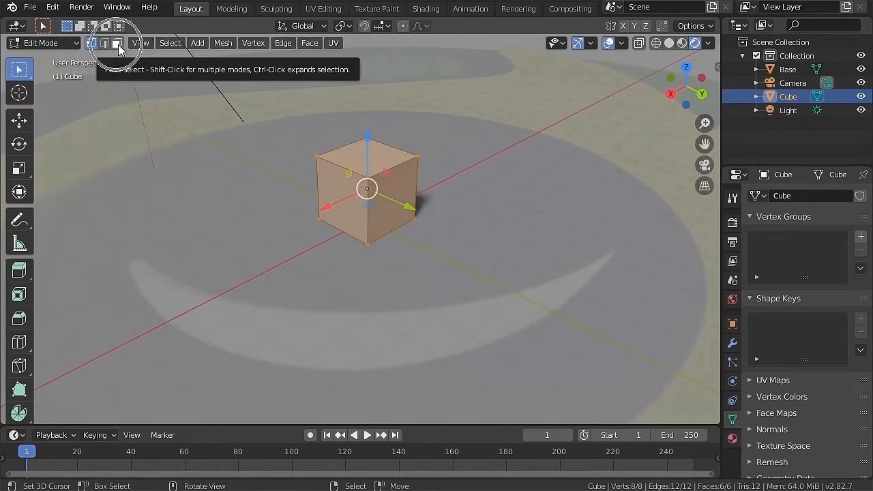
{"action": "left_click", "coordinate": [123, 51]}
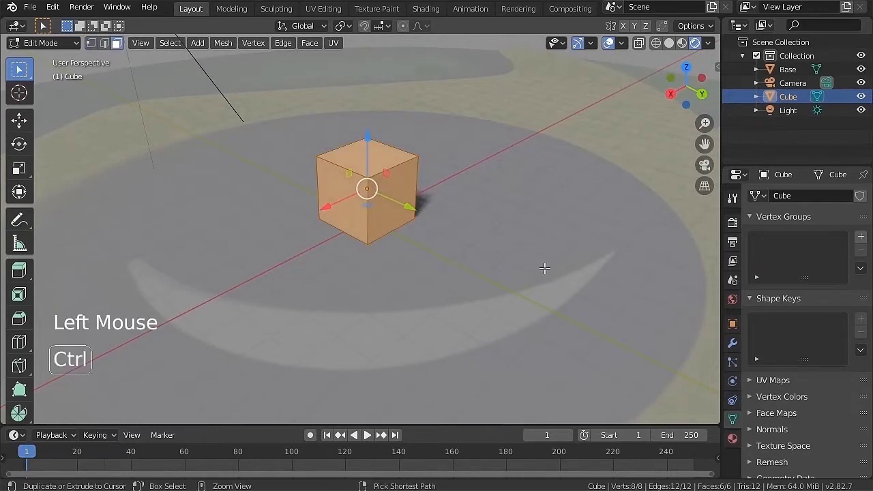
{"action": "key", "text": "ctrl+b"}
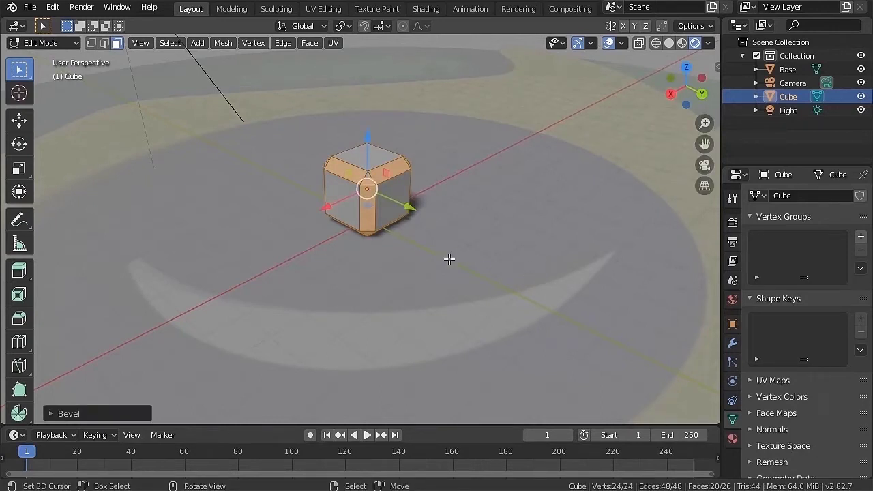
{"action": "key", "text": "ctrl+i"}
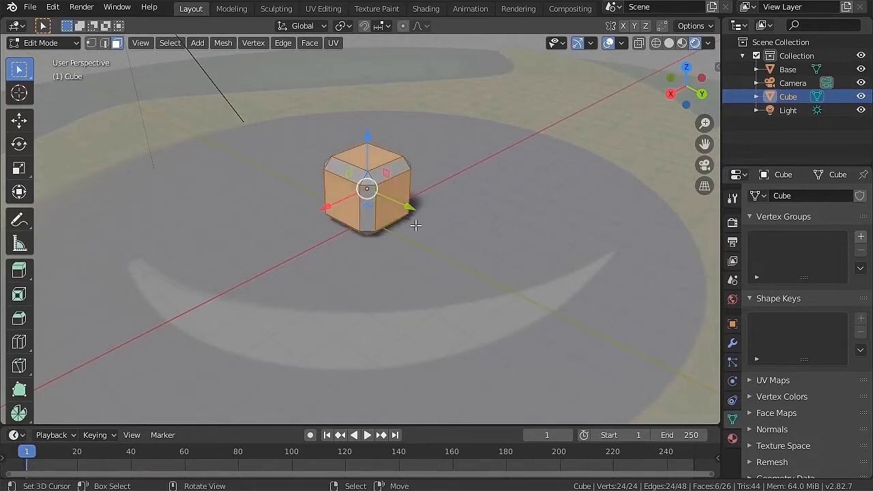
{"action": "middle_click", "coordinate": [448, 239]}
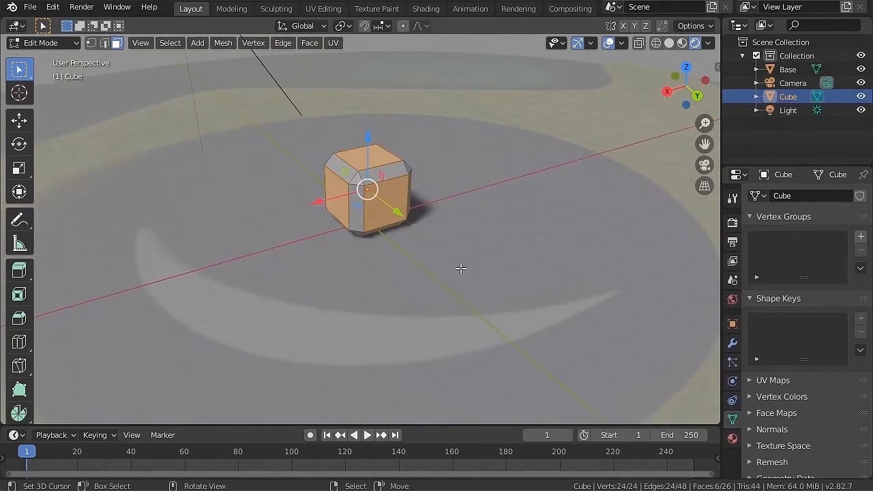
- Inset, extrude and scale the six faces inward into square recesses, then leave Edit Mode
{"action": "key", "text": "i"}
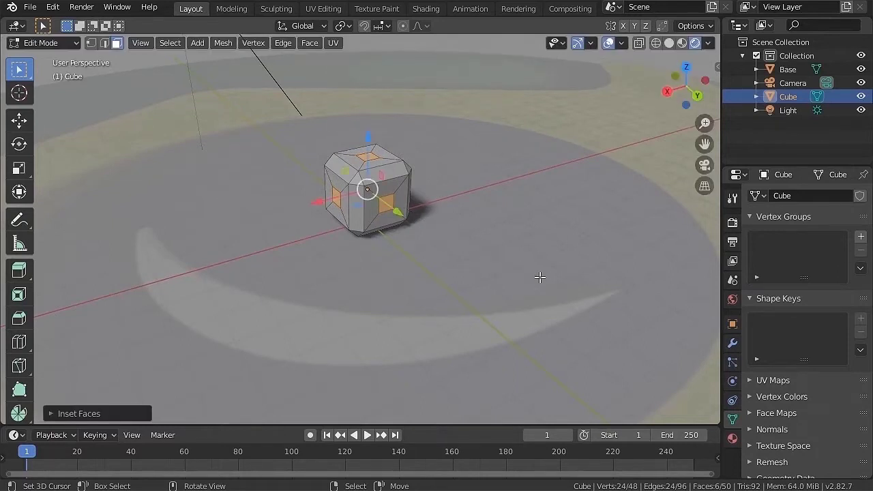
{"action": "key", "text": "e"}
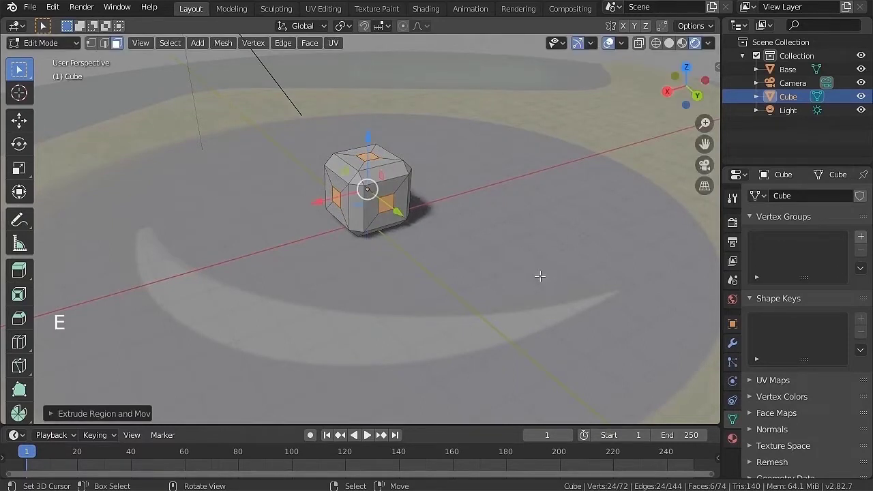
{"action": "key", "text": "s"}
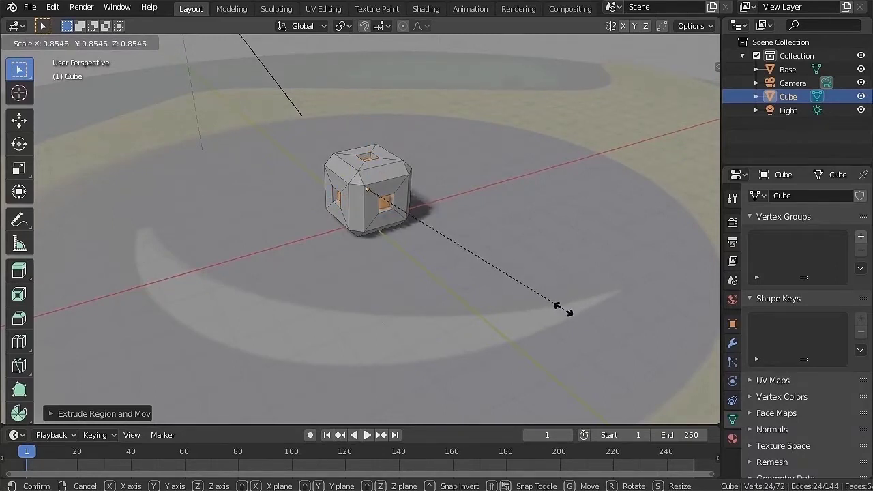
{"action": "middle_click", "coordinate": [367, 251]}
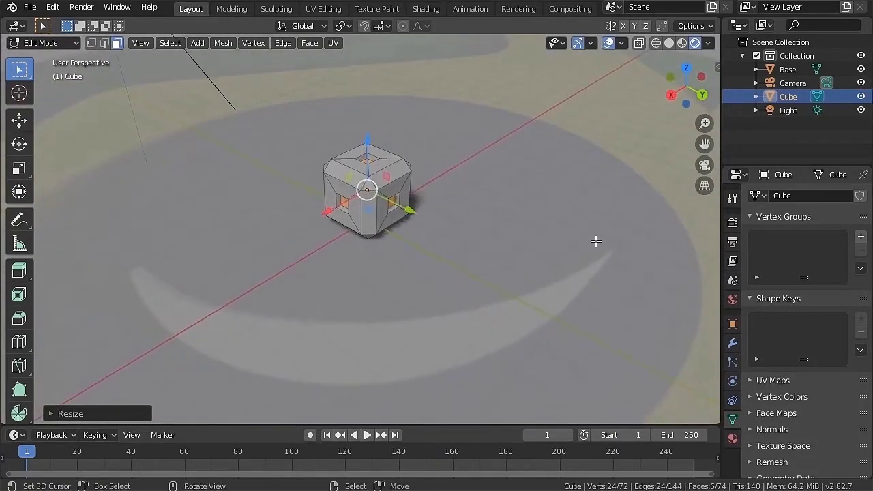
{"action": "key", "text": "Tab"}
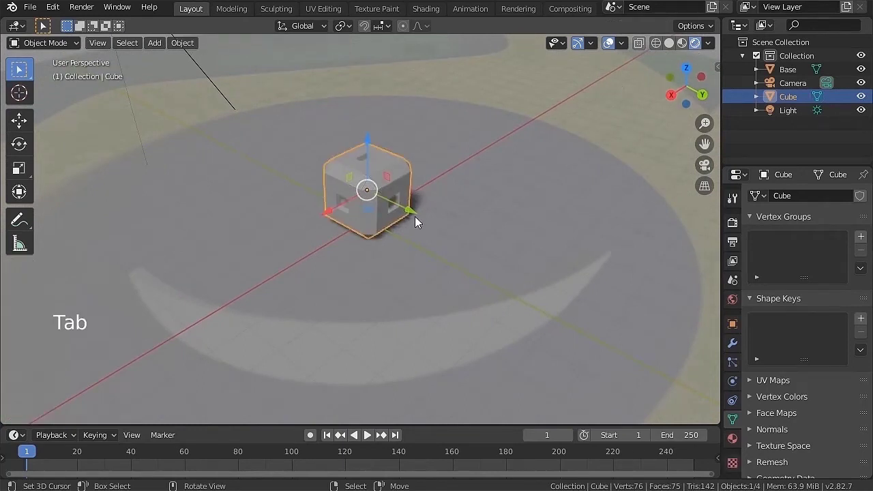
- Add two material slots to the cube and name them Cubo and Luz
{"action": "key", "text": "Tab"}
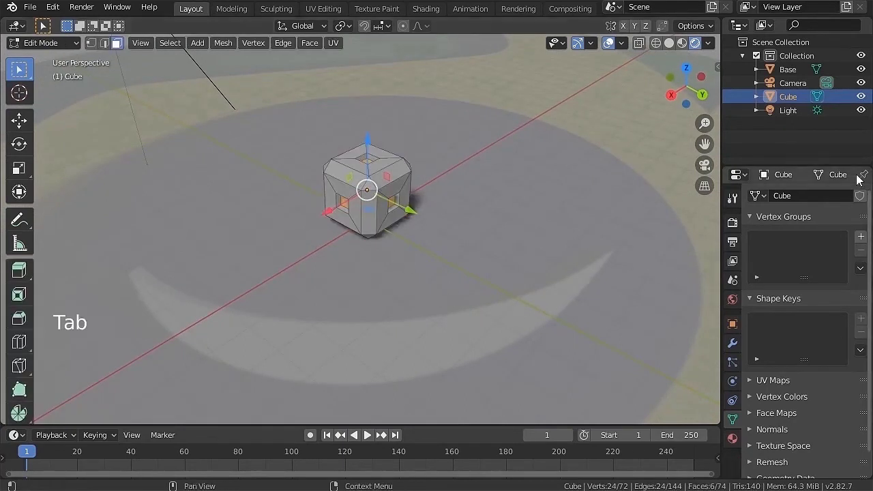
{"action": "left_click", "coordinate": [737, 445]}
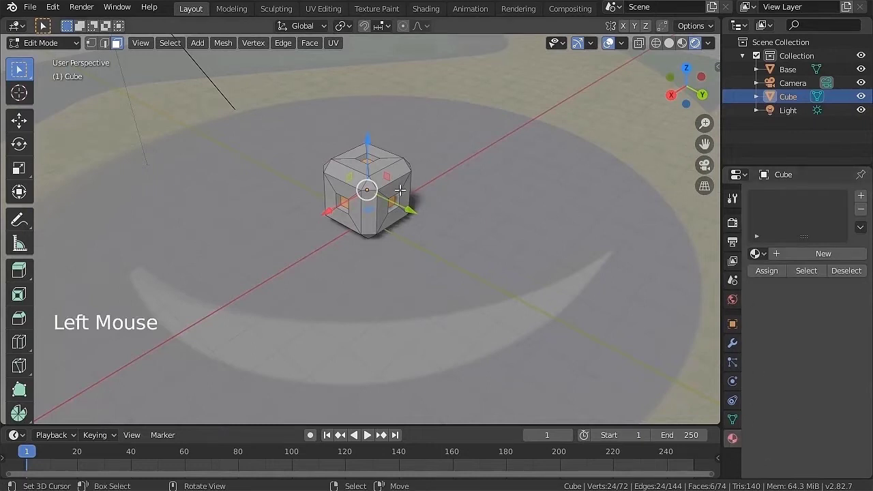
{"action": "left_click", "coordinate": [868, 203]}
{"action": "left_click", "coordinate": [869, 203]}
{"action": "left_click", "coordinate": [786, 212]}
{"action": "left_click", "coordinate": [791, 201]}
{"action": "left_click", "coordinate": [798, 289]}
{"action": "left_click", "coordinate": [786, 216]}
{"action": "left_click", "coordinate": [807, 284]}
{"action": "double_click", "coordinate": [789, 203]}
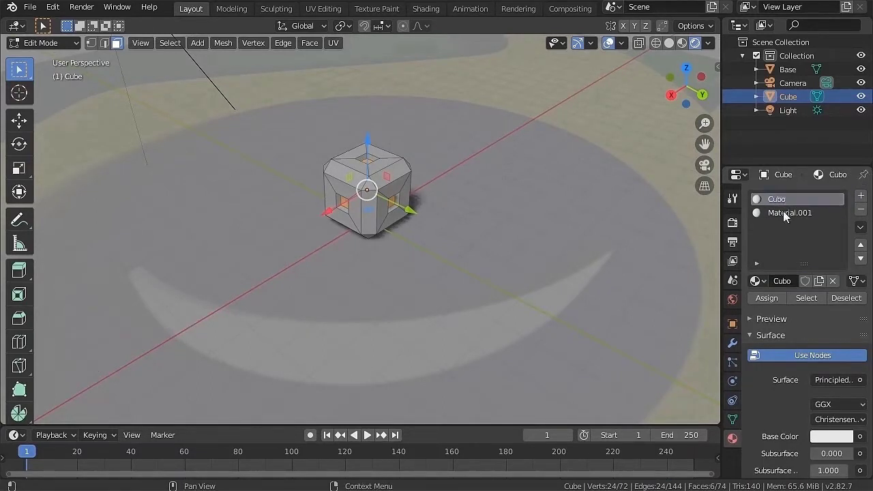
{"action": "double_click", "coordinate": [792, 216]}
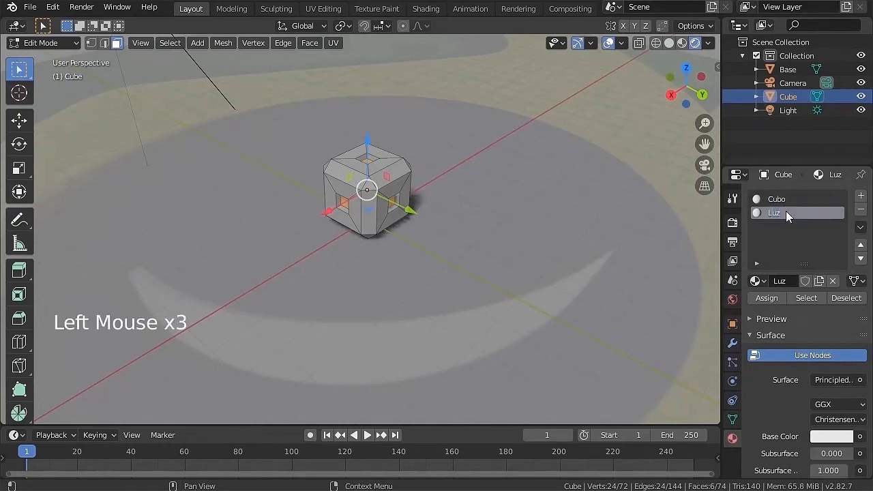
- Assign Luz to the recessed inner faces and Cubo to the remaining outer faces
{"action": "middle_click", "coordinate": [435, 212]}
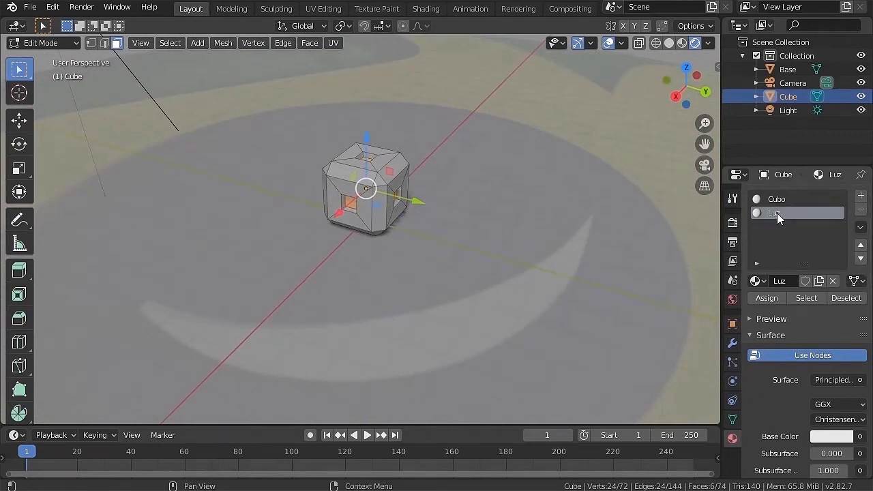
{"action": "left_click", "coordinate": [773, 307]}
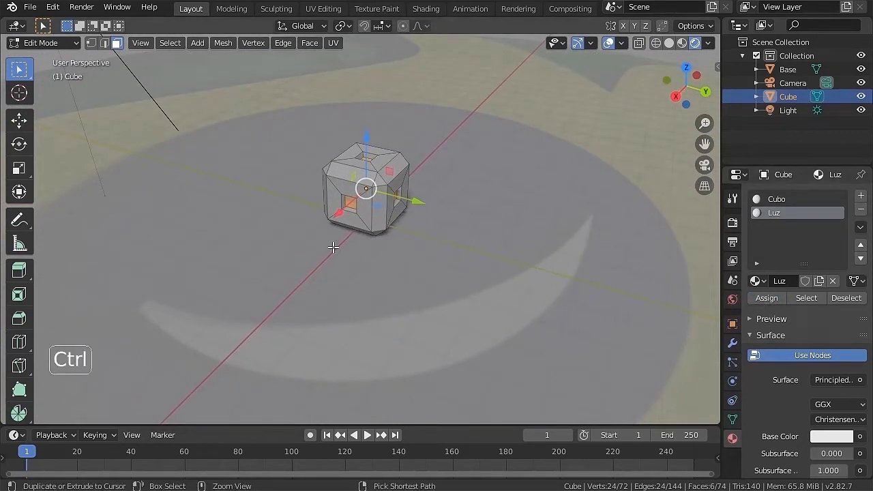
{"action": "key", "text": "ctrl+i"}
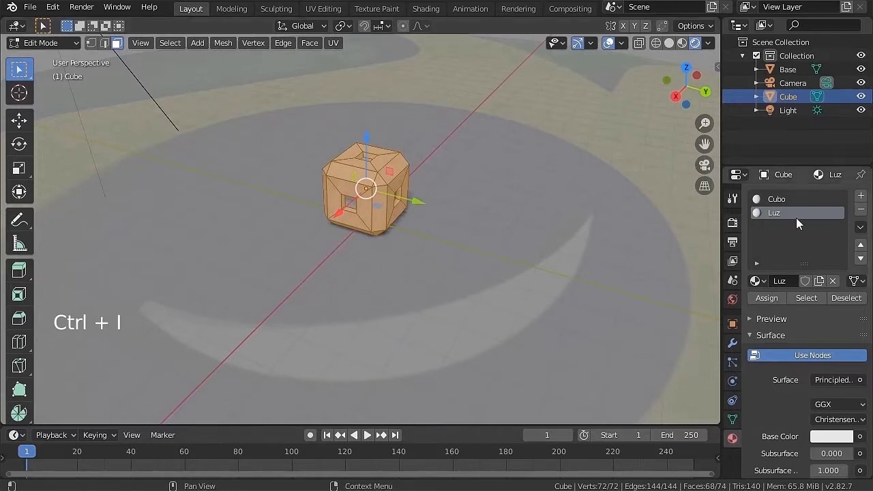
{"action": "left_click", "coordinate": [797, 202]}
{"action": "left_click", "coordinate": [779, 303]}
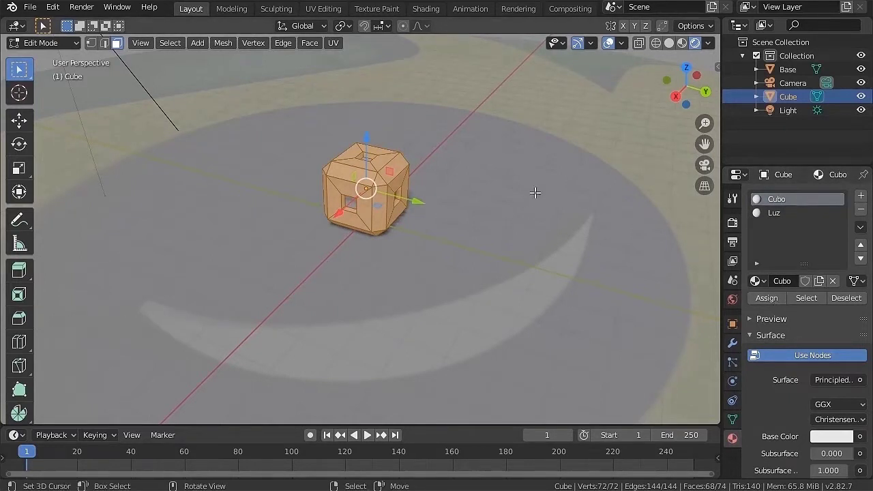
{"action": "key", "text": "Tab"}
- Set the Luz material's base colour to red
{"action": "middle_click", "coordinate": [438, 216]}
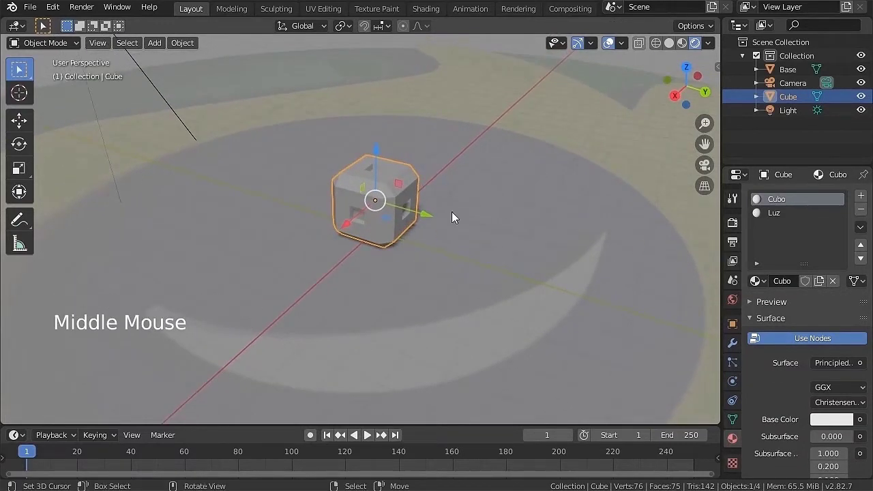
{"action": "left_click", "coordinate": [800, 218]}
{"action": "left_click", "coordinate": [825, 430]}
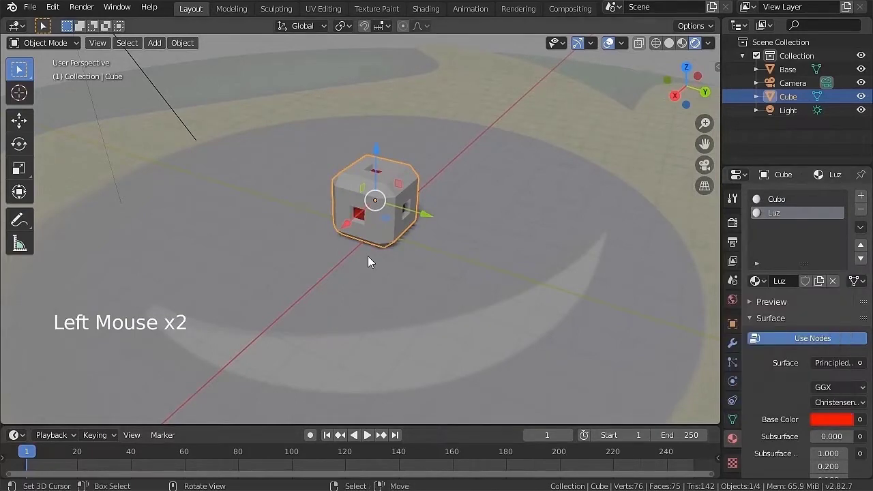
{"action": "middle_click", "coordinate": [407, 266]}
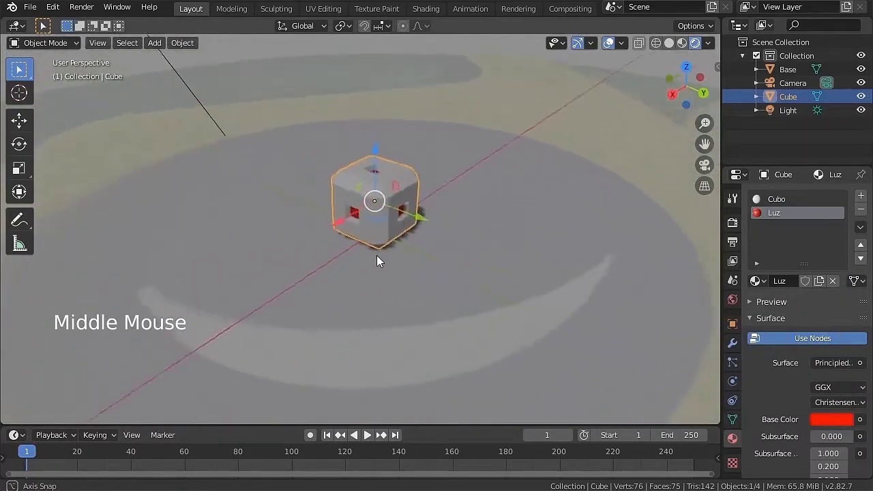
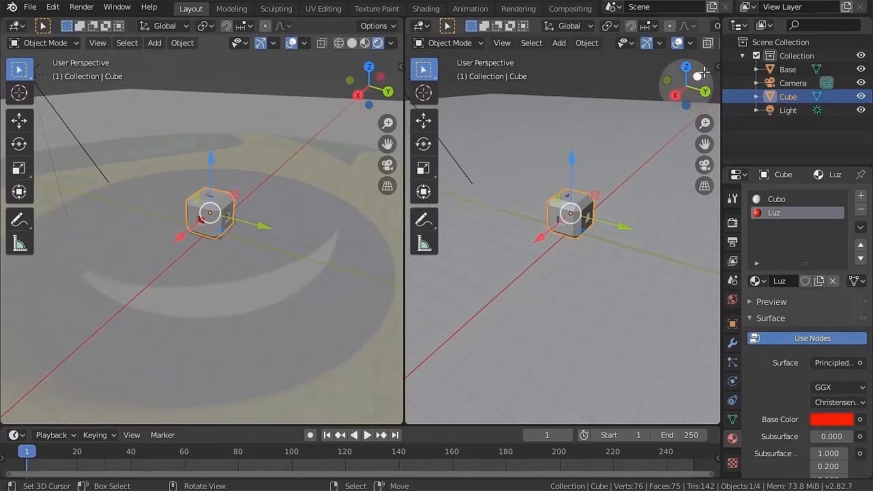
- In the Shader Editor, give Cubo's Principled BSDF a gold base colour
{"action": "middle_click", "coordinate": [710, 49]}
{"action": "left_click", "coordinate": [702, 47]}
{"action": "left_click", "coordinate": [27, 26]}
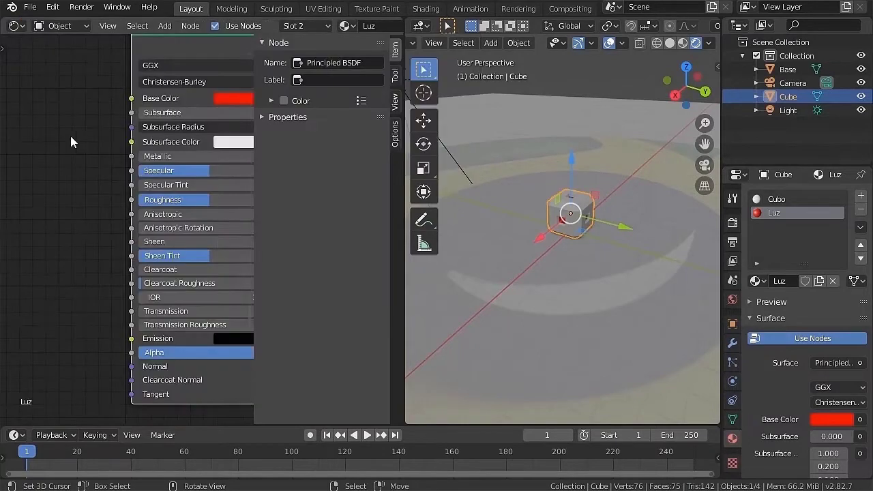
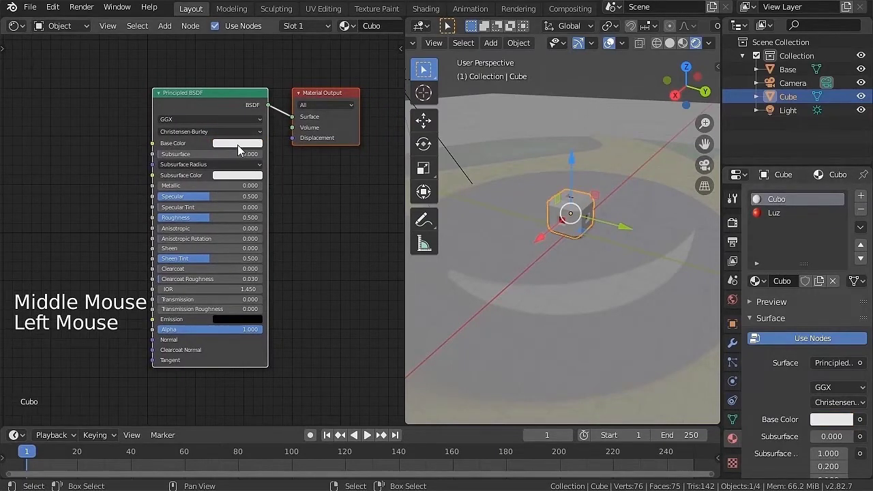
{"action": "left_click", "coordinate": [243, 149]}
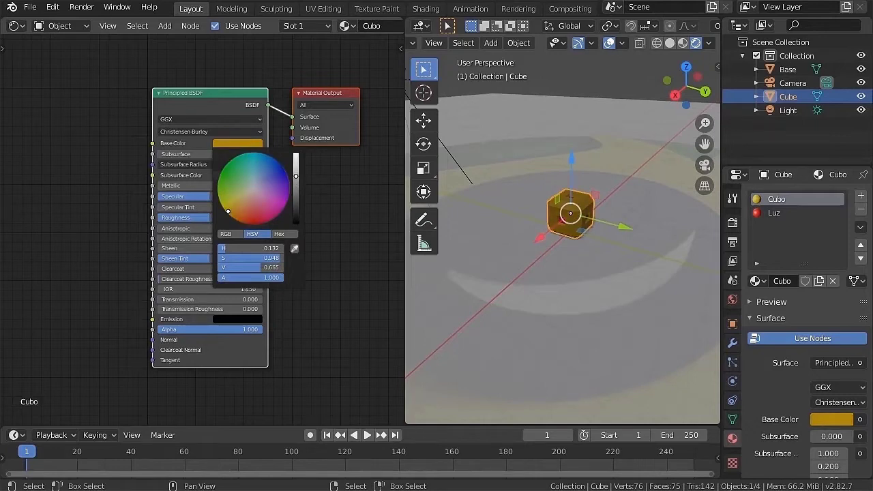
- Delete the Principled BSDF shader node from the Luz material
{"action": "left_click", "coordinate": [798, 218]}
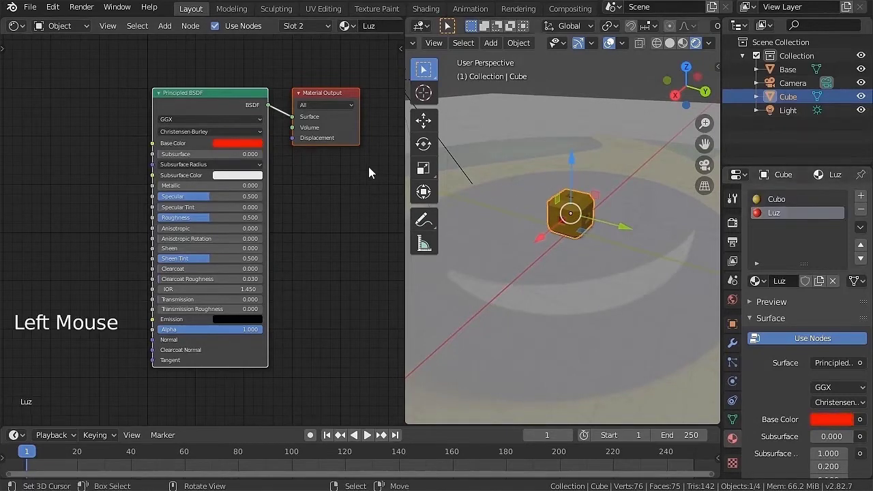
{"action": "left_click", "coordinate": [222, 101]}
{"action": "key", "text": "Delete"}
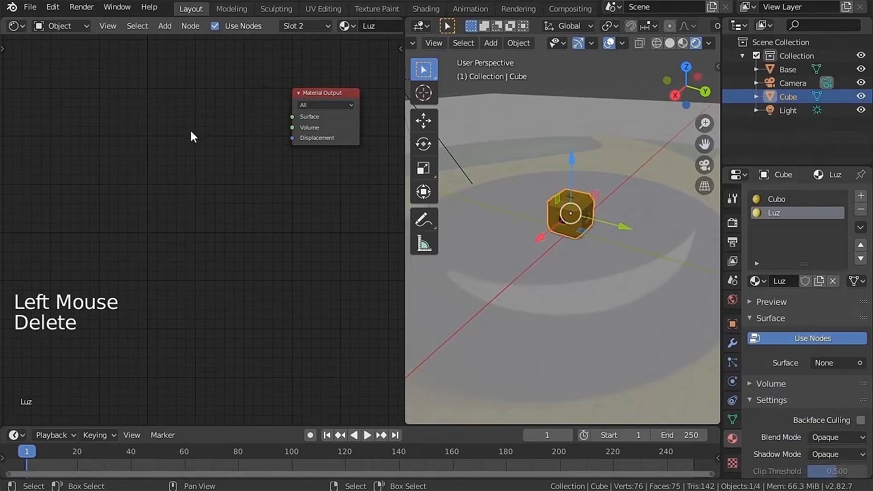
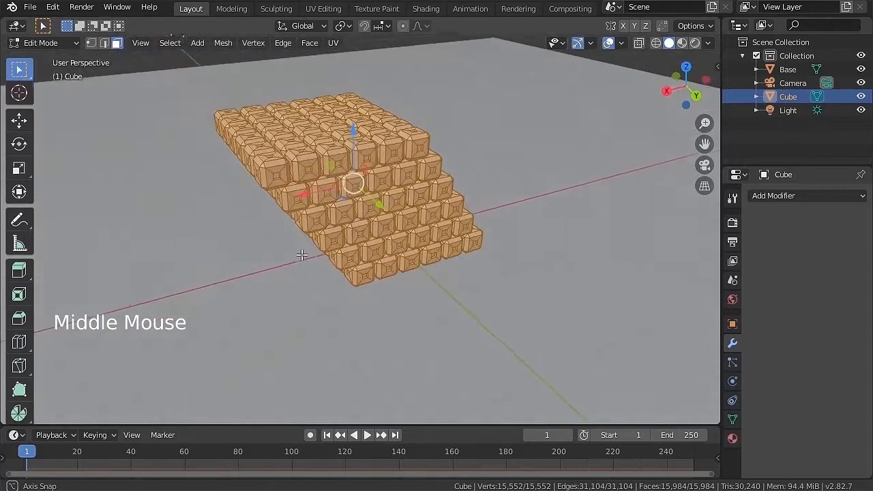
- Separate the mesh by loose parts so each cube is its own object, then pick individual cubes to check
{"action": "key", "text": "p"}
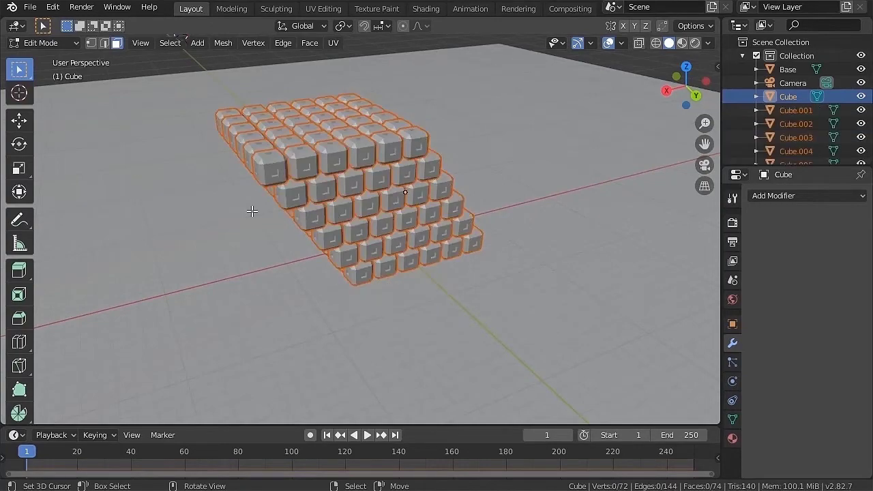
{"action": "middle_click", "coordinate": [300, 208]}
{"action": "key", "text": "Tab"}
{"action": "right_click", "coordinate": [367, 184]}
{"action": "middle_click", "coordinate": [448, 231]}
{"action": "right_click", "coordinate": [420, 137]}
{"action": "right_click", "coordinate": [361, 152]}
{"action": "right_click", "coordinate": [370, 222]}
{"action": "right_click", "coordinate": [328, 275]}
{"action": "right_click", "coordinate": [294, 223]}
{"action": "middle_click", "coordinate": [541, 216]}
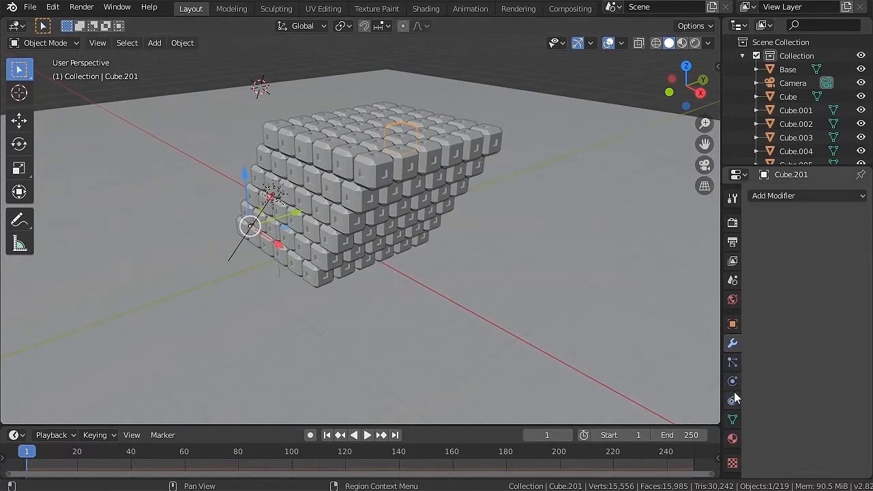
- Enable Rigid Body physics on one cube and copy it to all selected cubes
{"action": "left_click", "coordinate": [738, 406]}
{"action": "left_click", "coordinate": [737, 391]}
{"action": "right_click", "coordinate": [358, 147]}
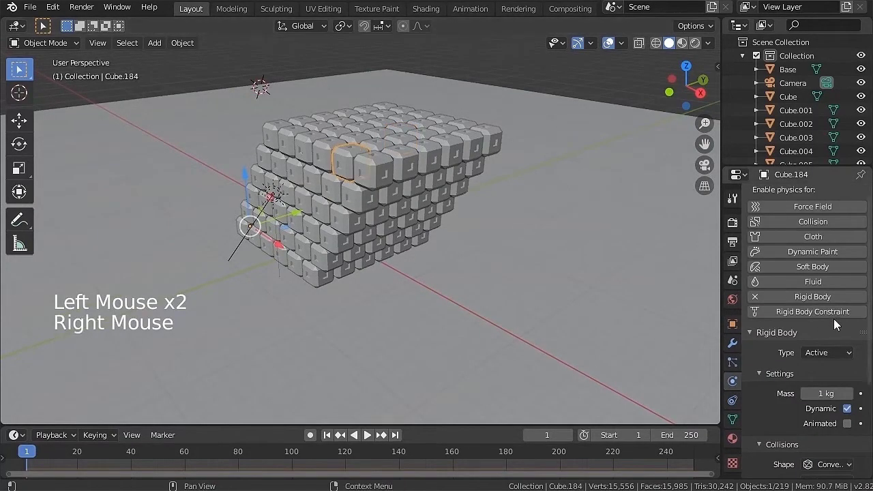
{"action": "scroll", "scroll_direction": "down", "scroll_amount": 3}
{"action": "right_click", "coordinate": [427, 136]}
{"action": "right_click", "coordinate": [406, 239]}
{"action": "right_click", "coordinate": [319, 232]}
{"action": "right_click", "coordinate": [328, 160]}
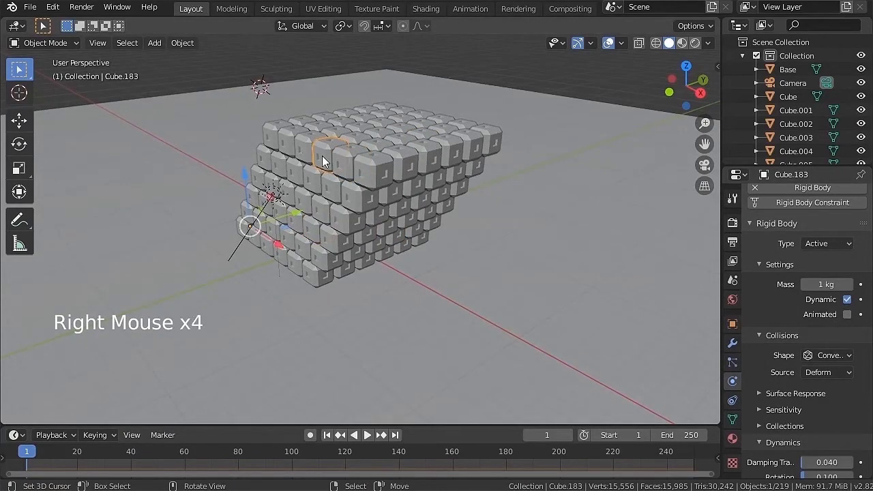
{"action": "middle_click", "coordinate": [350, 235]}
{"action": "key", "text": "a"}
{"action": "key", "text": "a"}
- Play the simulation to watch the cubes tumble, then select the Base plane
{"action": "left_click", "coordinate": [332, 441]}
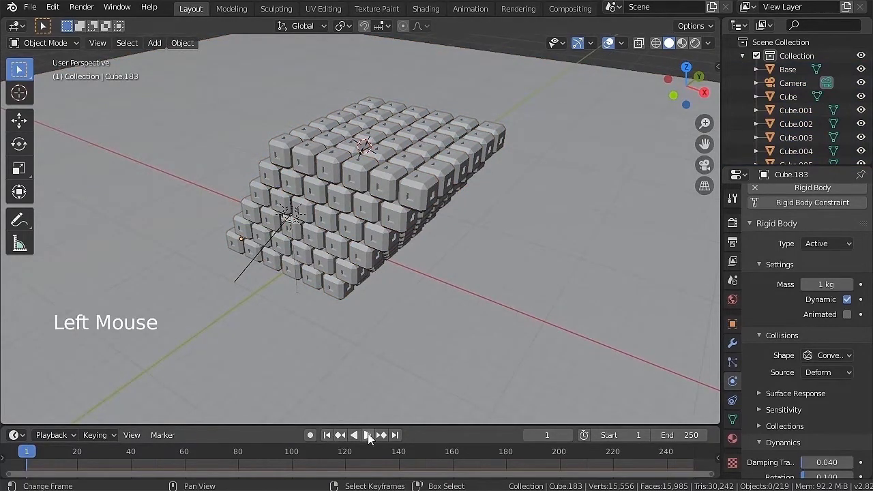
{"action": "left_click", "coordinate": [373, 438]}
{"action": "left_click", "coordinate": [373, 438]}
{"action": "left_click", "coordinate": [335, 438]}
{"action": "scroll", "scroll_direction": "down", "scroll_amount": 3}
{"action": "right_click", "coordinate": [402, 207]}
{"action": "right_click", "coordinate": [524, 293]}
{"action": "middle_click", "coordinate": [522, 282]}
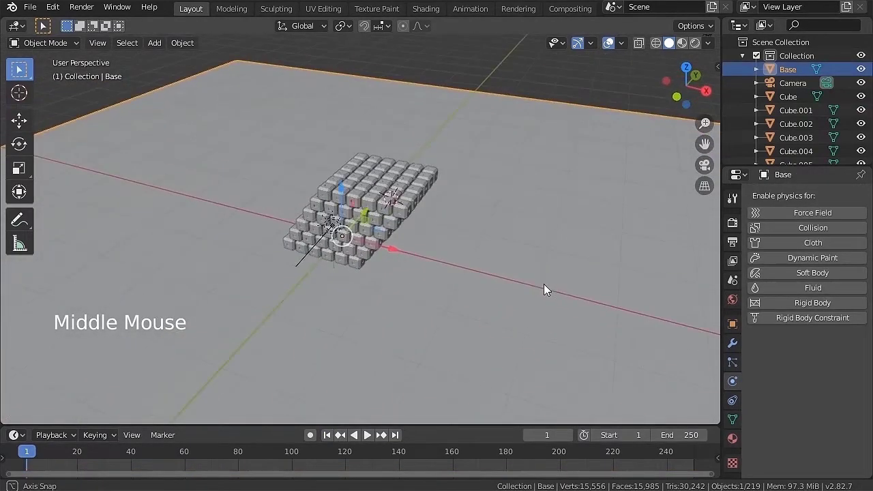
{"action": "key", "text": "shift+a"}
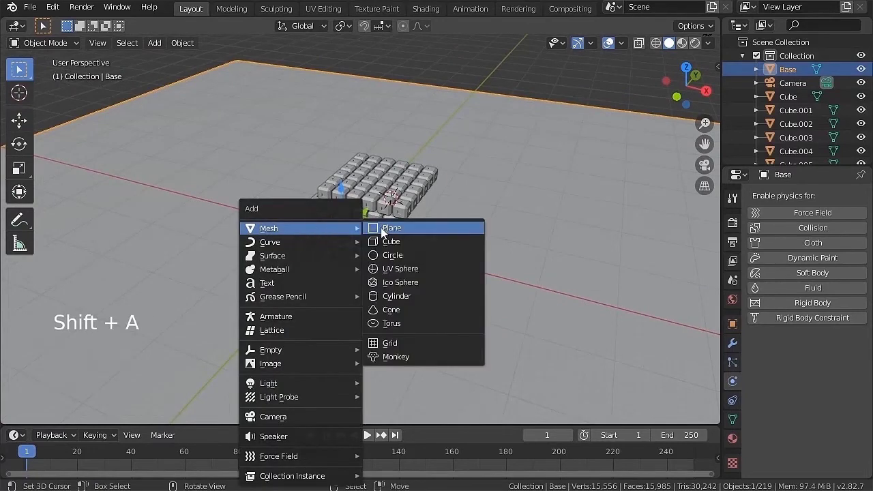
{"action": "scroll", "scroll_direction": "down", "scroll_amount": 3}
{"action": "key", "text": "s"}
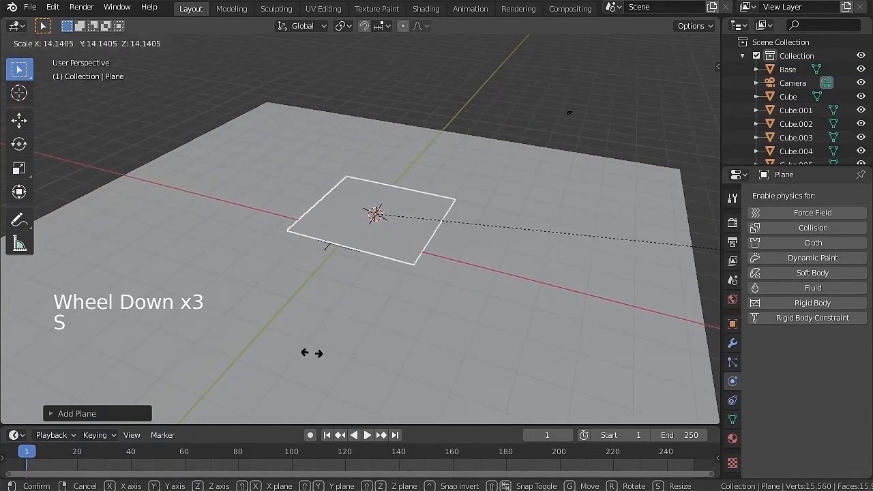
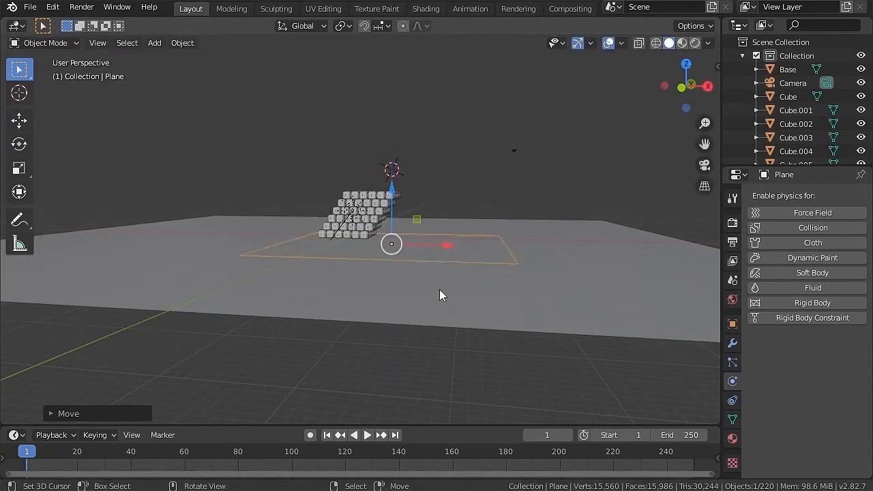
{"action": "key", "text": "Delete"}
{"action": "middle_click", "coordinate": [466, 284]}
{"action": "right_click", "coordinate": [448, 255]}
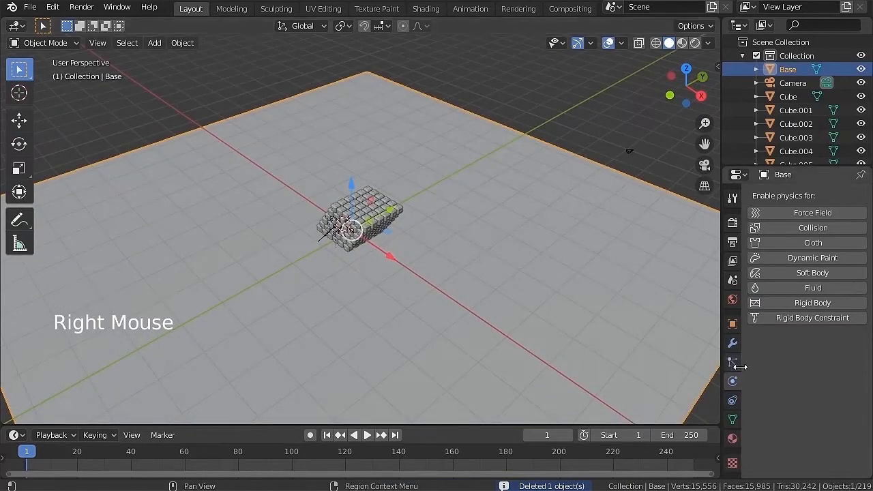
- Add Rigid Body physics to Base with Type set to Passive
{"action": "left_click", "coordinate": [735, 389]}
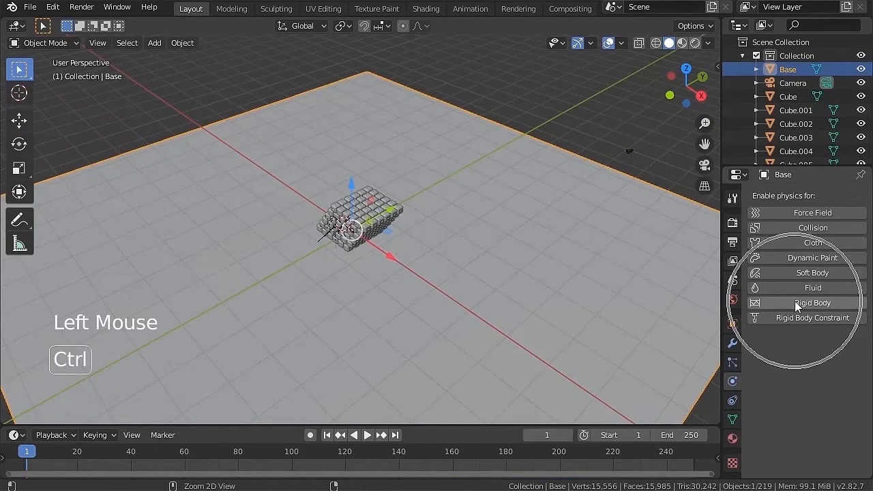
{"action": "left_click", "coordinate": [799, 306]}
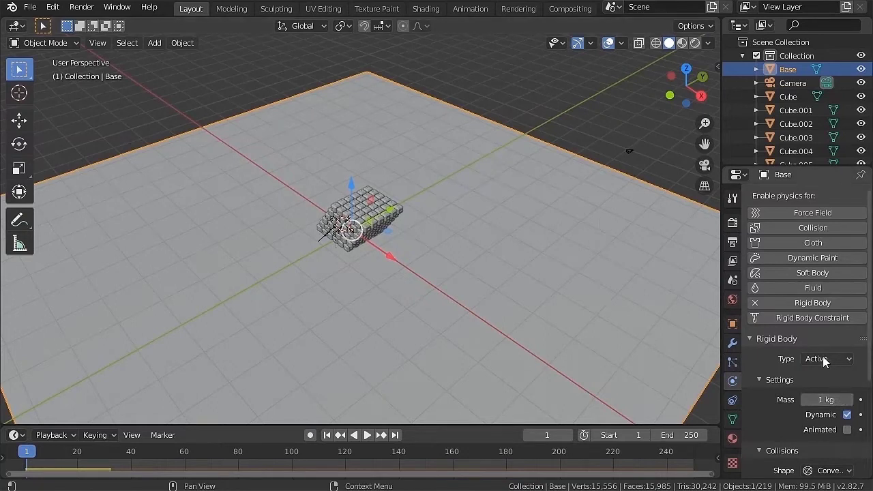
{"action": "left_click", "coordinate": [814, 363]}
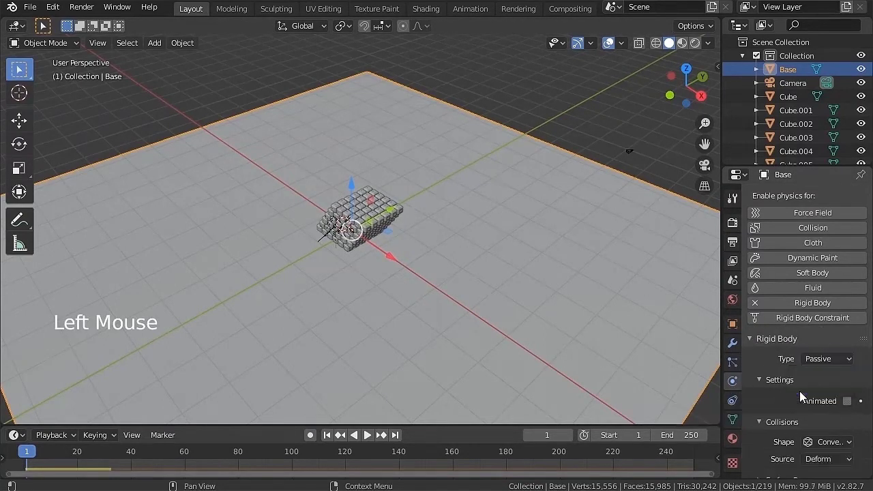
{"action": "scroll", "scroll_direction": "down", "scroll_amount": 3}
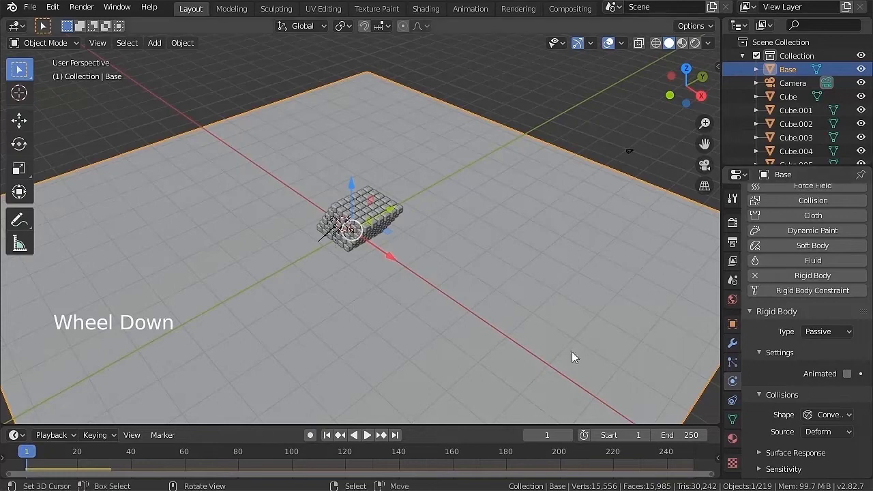
{"action": "middle_click", "coordinate": [375, 244]}
{"action": "scroll", "scroll_direction": "up", "scroll_amount": 3}
{"action": "middle_click", "coordinate": [395, 270]}
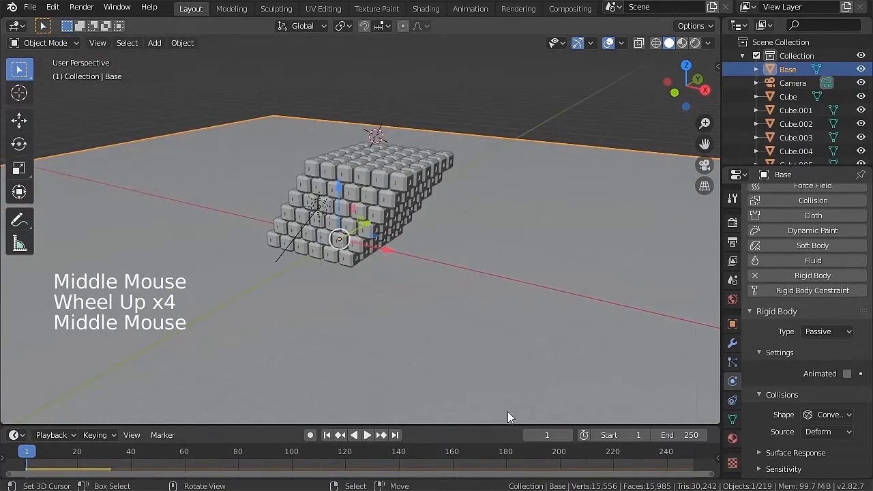
- Play the collapse simulation, stop it and jump back to frame 1
{"action": "left_click", "coordinate": [331, 440]}
{"action": "left_click", "coordinate": [373, 442]}
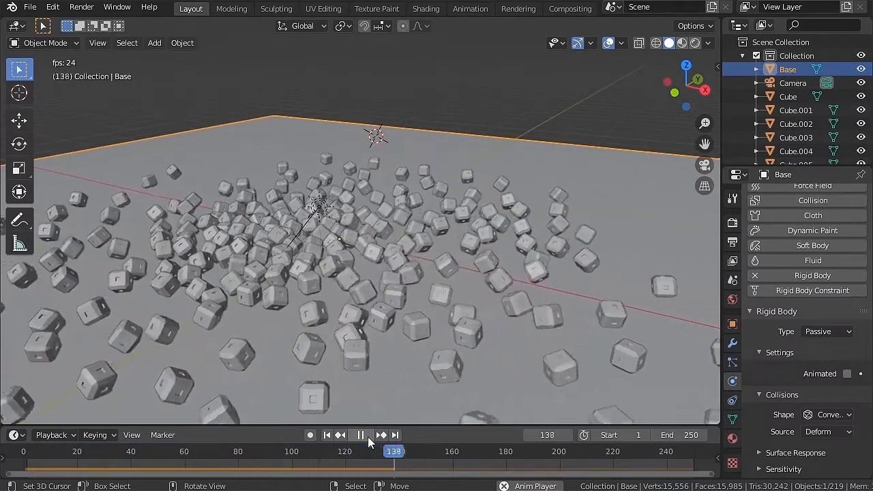
{"action": "left_click", "coordinate": [373, 442]}
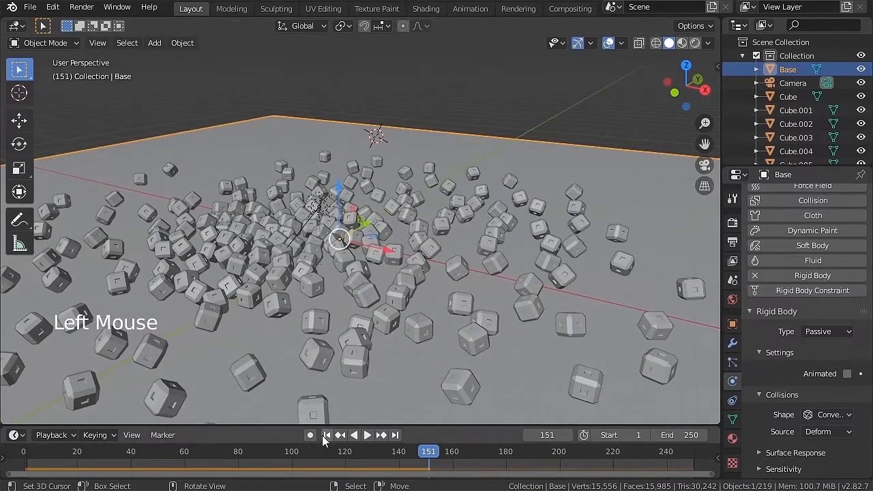
{"action": "left_click", "coordinate": [331, 440]}
{"action": "scroll", "scroll_direction": "up", "scroll_amount": 3}
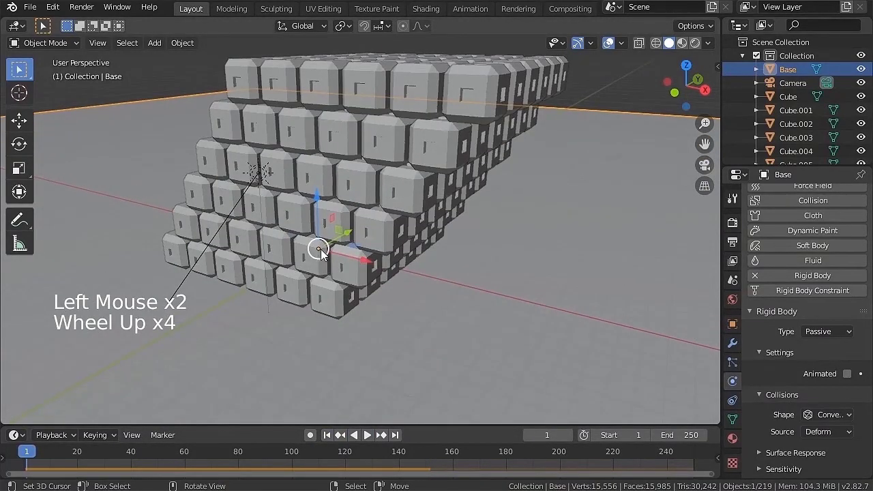
- Inspect the stacked grid, picking single cubes from several angles
{"action": "right_click", "coordinate": [358, 274]}
{"action": "right_click", "coordinate": [357, 153]}
{"action": "middle_click", "coordinate": [268, 210]}
{"action": "right_click", "coordinate": [373, 169]}
{"action": "right_click", "coordinate": [374, 278]}
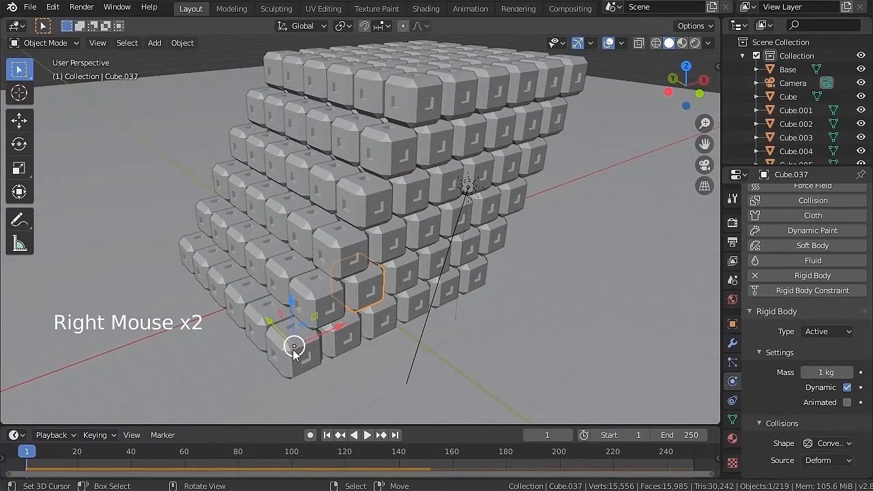
{"action": "scroll", "scroll_direction": "down", "scroll_amount": 3}
{"action": "middle_click", "coordinate": [399, 285]}
{"action": "scroll", "scroll_direction": "down", "scroll_amount": 3}
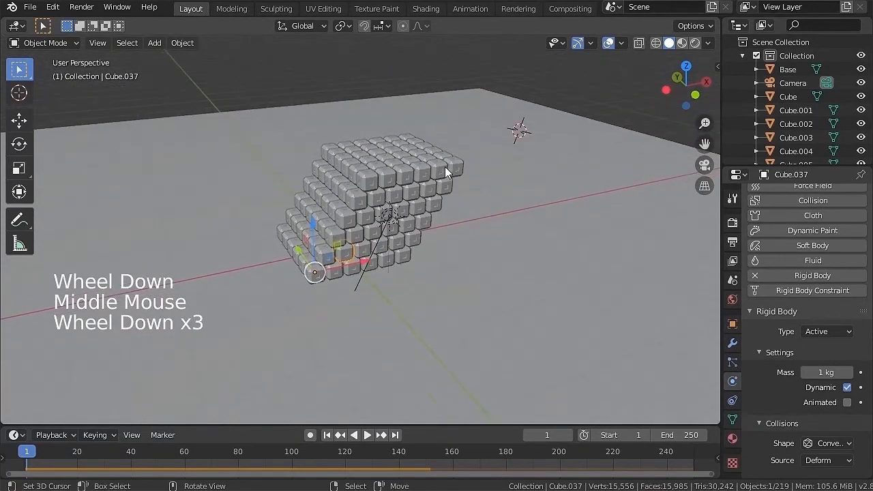
{"action": "right_click", "coordinate": [395, 180]}
- Select all objects and set Origin to Geometry, then check individual cubes like Cube.112
{"action": "key", "text": "a"}
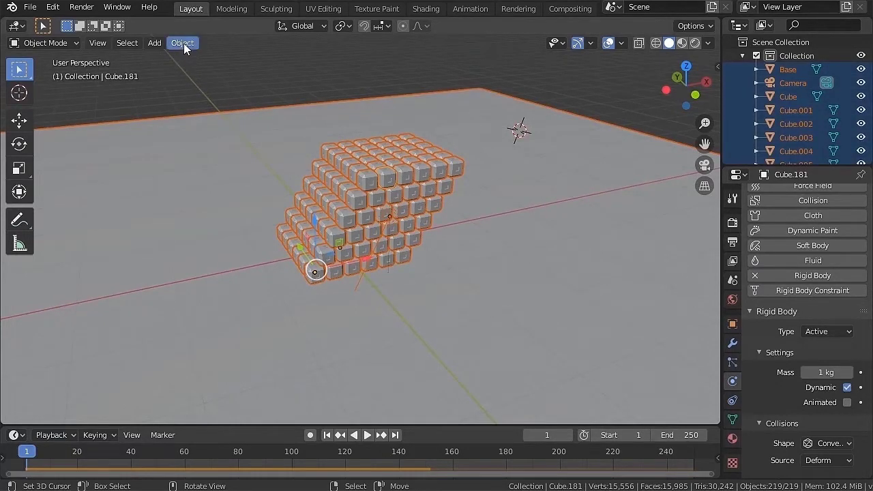
{"action": "left_click", "coordinate": [189, 48]}
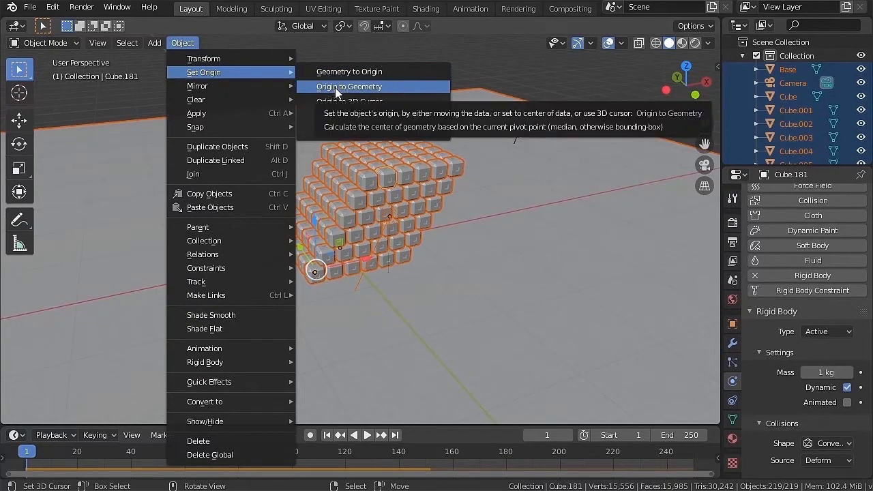
{"action": "middle_click", "coordinate": [404, 216]}
{"action": "scroll", "scroll_direction": "up", "scroll_amount": 3}
{"action": "middle_click", "coordinate": [454, 207]}
{"action": "right_click", "coordinate": [369, 138]}
{"action": "middle_click", "coordinate": [386, 216]}
{"action": "right_click", "coordinate": [419, 202]}
{"action": "middle_click", "coordinate": [316, 245]}
{"action": "right_click", "coordinate": [370, 215]}
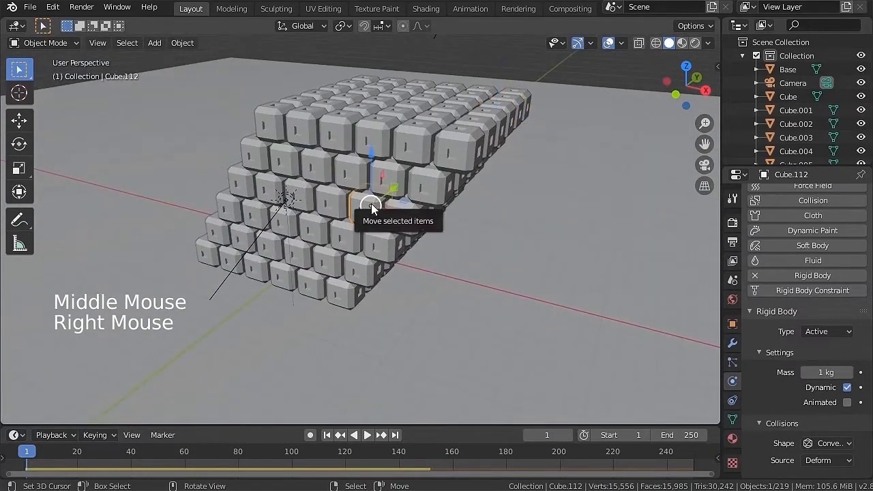
- Play the rigid body simulation and orbit above the stack as the cubes collapse
{"action": "scroll", "scroll_direction": "down", "scroll_amount": 3}
{"action": "left_click", "coordinate": [335, 450]}
{"action": "left_click", "coordinate": [332, 439]}
{"action": "left_click", "coordinate": [371, 443]}
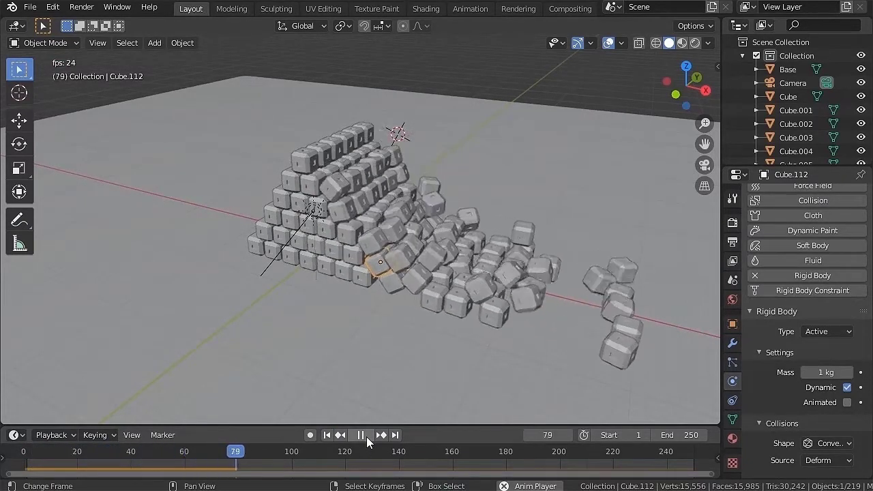
{"action": "middle_click", "coordinate": [577, 300]}
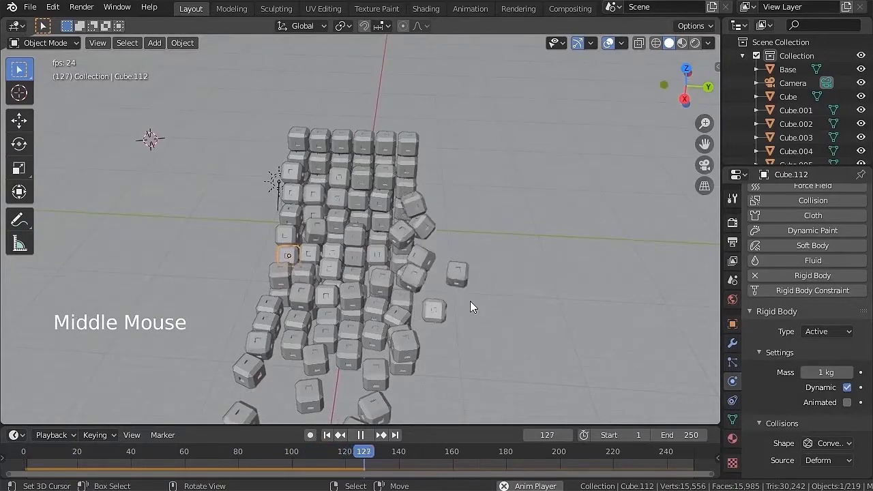
{"action": "scroll", "scroll_direction": "down", "scroll_amount": 3}
{"action": "middle_click", "coordinate": [356, 316]}
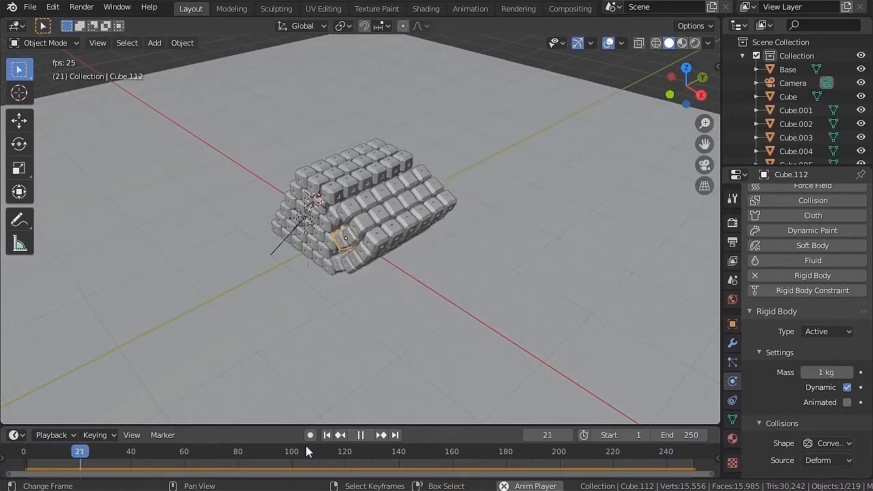
- Show the collapsing cubes in Material Preview shading with their glowing gold material
{"action": "left_click", "coordinate": [696, 45]}
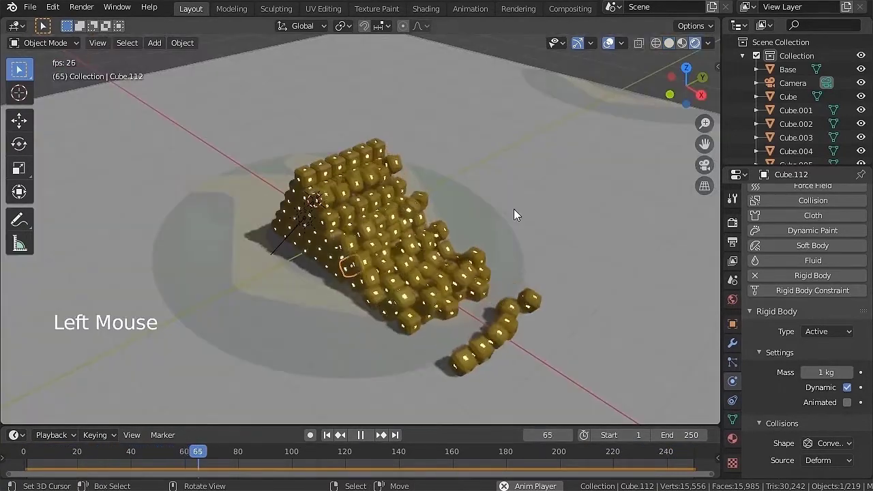
{"action": "scroll", "scroll_direction": "up", "scroll_amount": 3}
{"action": "middle_click", "coordinate": [472, 254]}
{"action": "scroll", "scroll_direction": "down", "scroll_amount": 3}
{"action": "middle_click", "coordinate": [497, 247]}
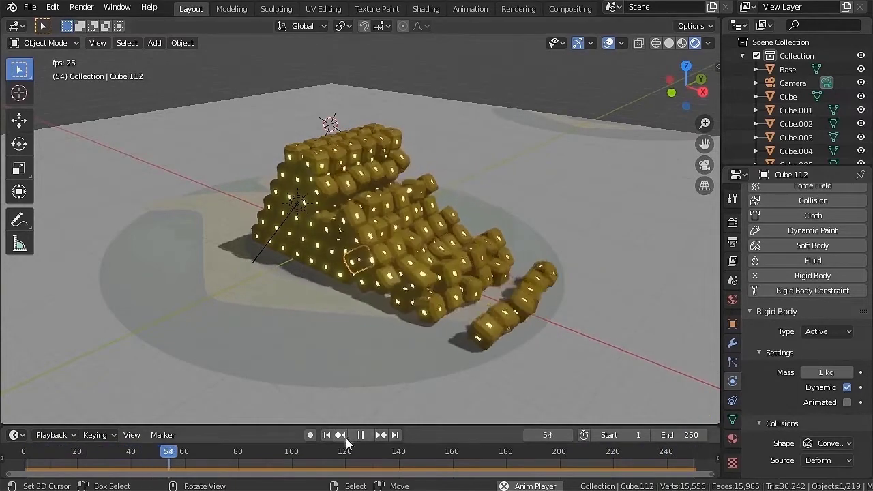
- Stop playback and return to frame 1 with the cube stack intact
{"action": "left_click", "coordinate": [365, 440]}
{"action": "left_click", "coordinate": [329, 436]}
{"action": "scroll", "scroll_direction": "down", "scroll_amount": 3}
{"action": "middle_click", "coordinate": [365, 247]}
{"action": "middle_click", "coordinate": [346, 219]}
- Add a UV sphere and place it above the stacked cube block, away from the stack
{"action": "key", "text": "shift+a"}
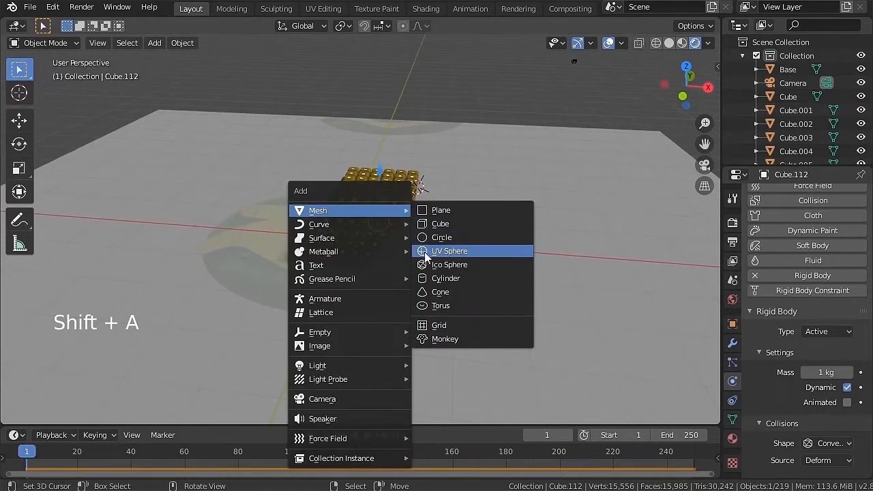
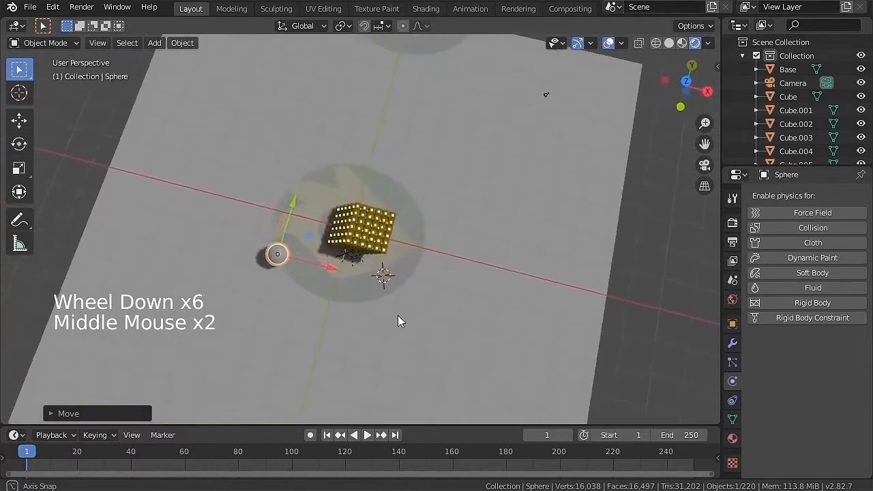
{"action": "left_click", "coordinate": [296, 214]}
{"action": "middle_click", "coordinate": [374, 244]}
{"action": "left_click", "coordinate": [347, 236]}
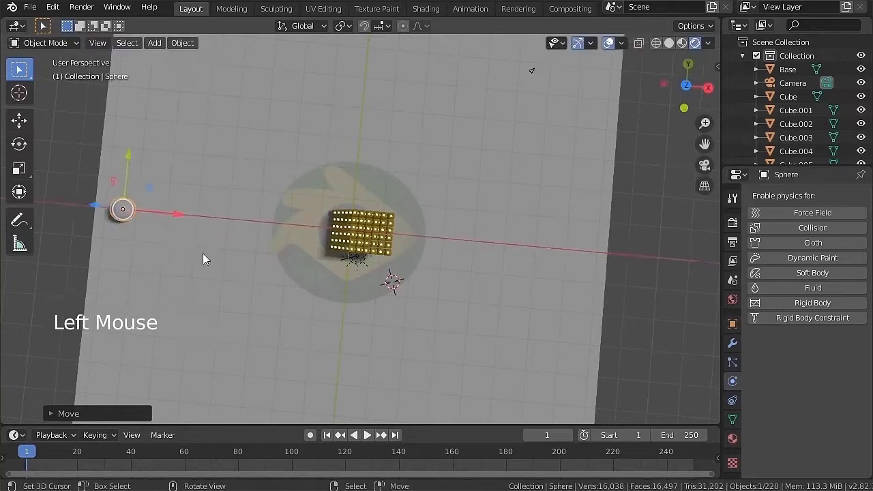
{"action": "middle_click", "coordinate": [419, 262]}
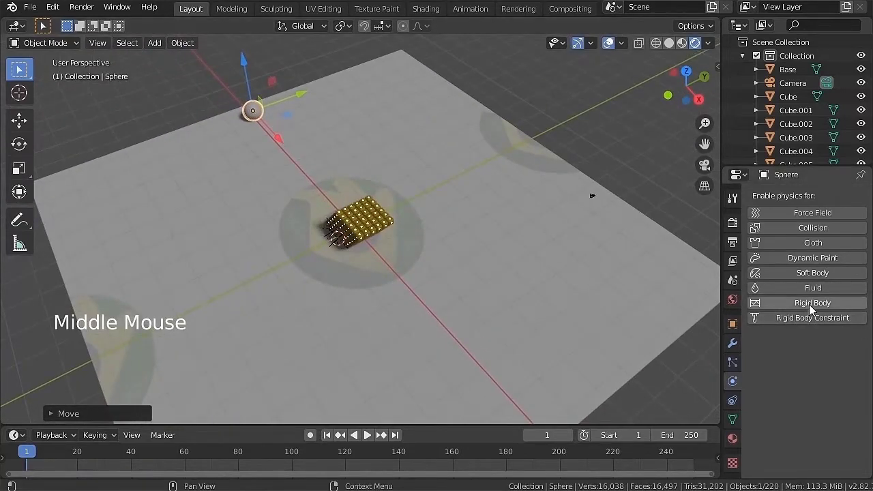
- Make the sphere an active Animated rigid body and insert a keyframe for it on frame 1
{"action": "left_click", "coordinate": [813, 309]}
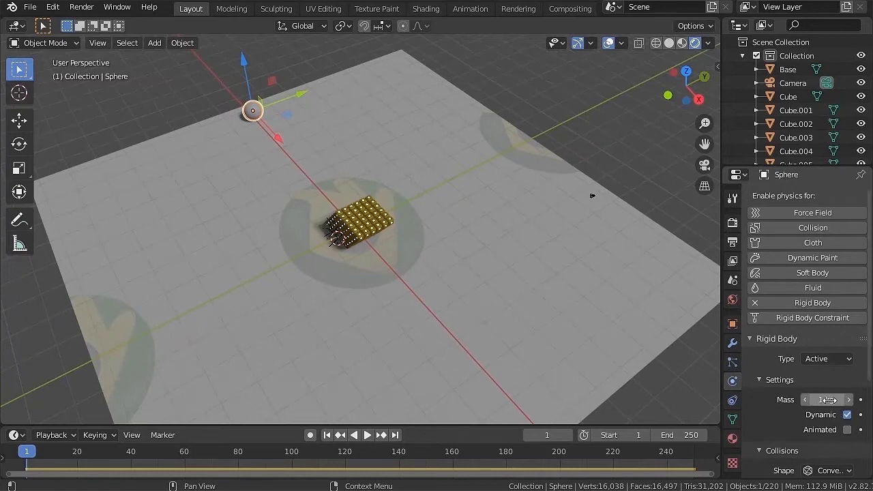
{"action": "middle_click", "coordinate": [368, 304]}
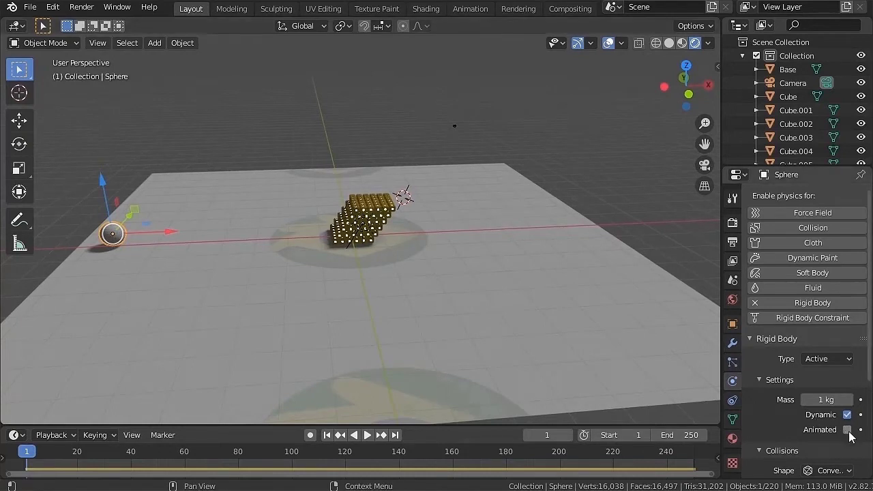
{"action": "left_click", "coordinate": [854, 436]}
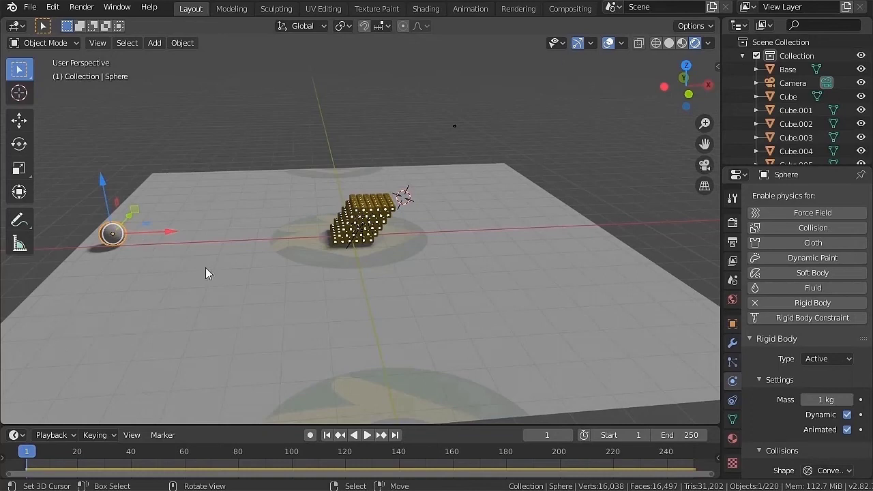
{"action": "middle_click", "coordinate": [234, 279]}
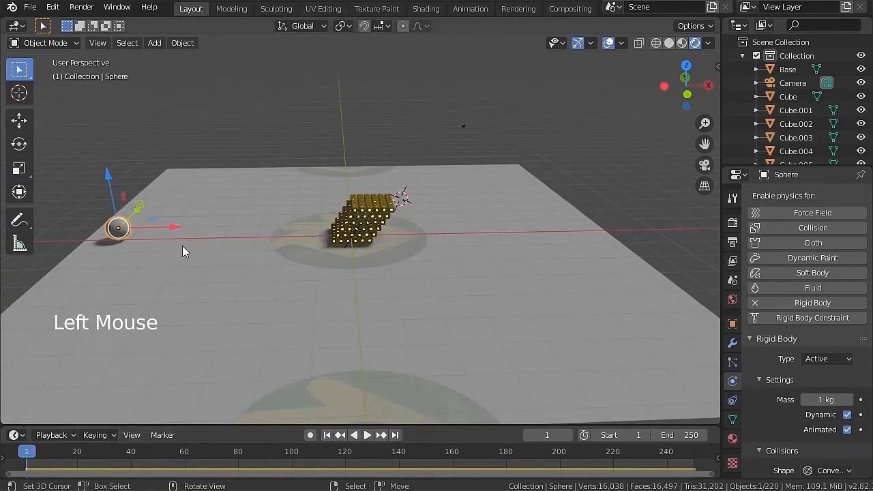
{"action": "key", "text": "i"}
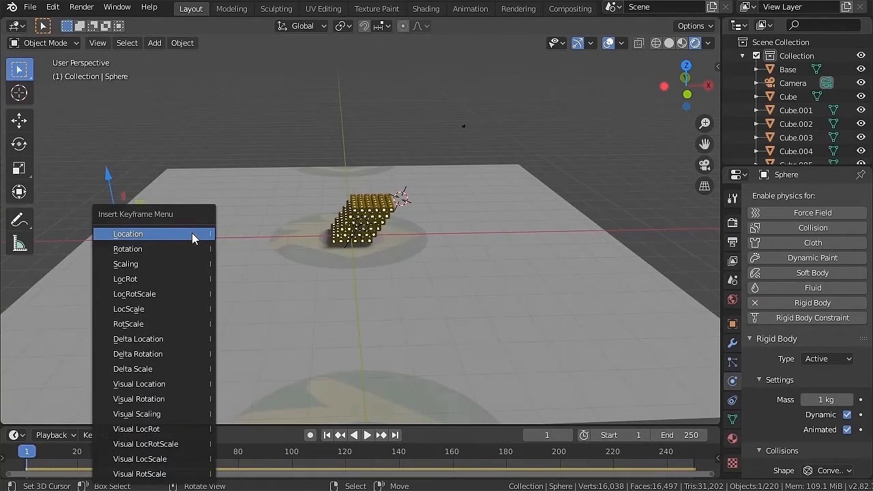